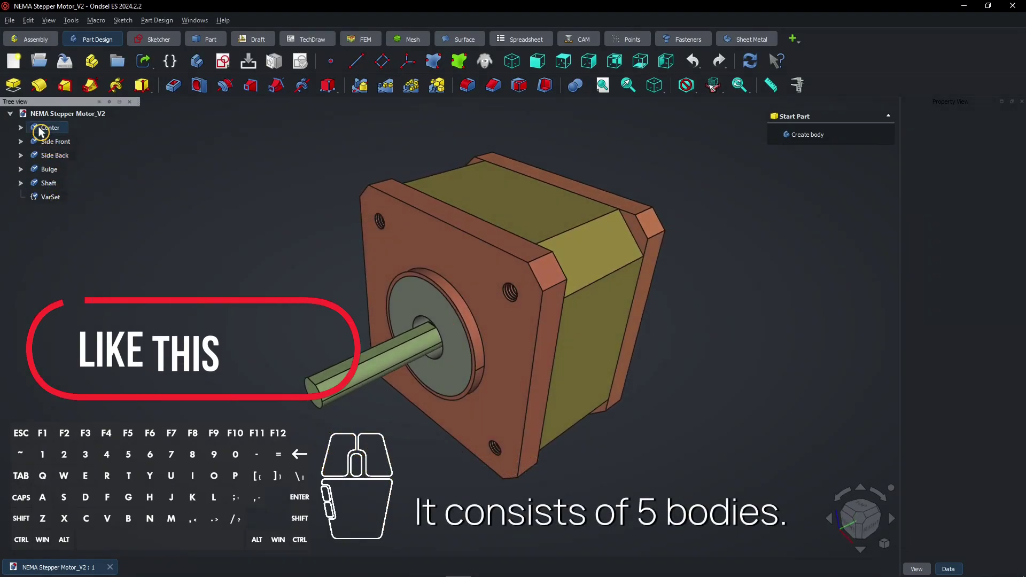
Step down through the motor bodies from Center to Shaft, toggling each to check it in the model
{"action": "left_click", "coordinate": [46, 134]}
{"action": "key", "text": "space"}
{"action": "left_click", "coordinate": [48, 146]}
{"action": "key", "text": "space"}
{"action": "left_click", "coordinate": [49, 162]}
{"action": "key", "text": "space"}
{"action": "left_click", "coordinate": [50, 174]}
{"action": "key", "text": "space"}
{"action": "left_click", "coordinate": [51, 188]}
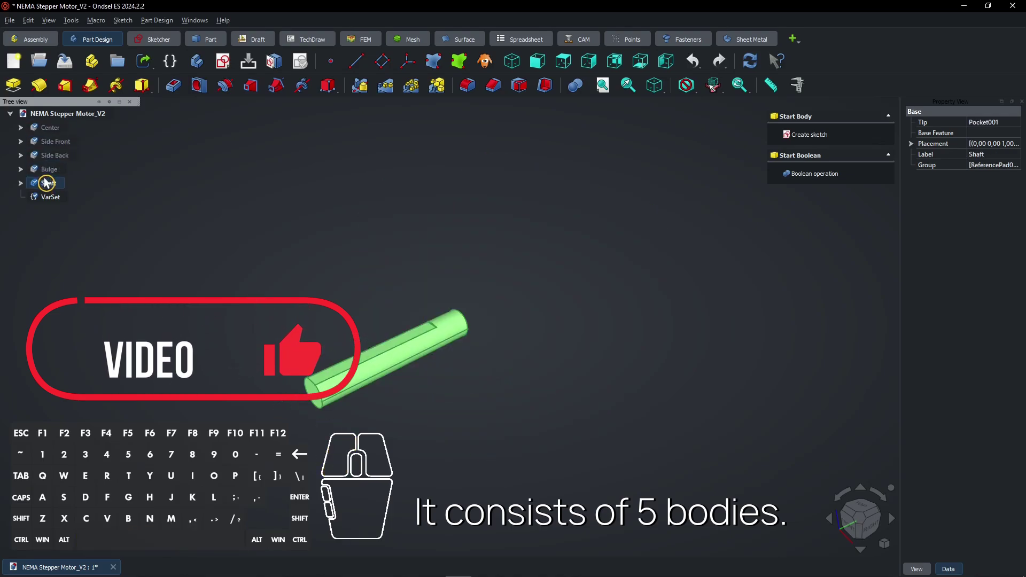
Step back up through the bodies from Shaft to Center, restoring each one's visibility
{"action": "left_click", "coordinate": [50, 175]}
{"action": "key", "text": "space"}
{"action": "left_click", "coordinate": [50, 162]}
{"action": "key", "text": "space"}
{"action": "left_click", "coordinate": [50, 150]}
{"action": "key", "text": "space"}
{"action": "left_click", "coordinate": [51, 130]}
{"action": "key", "text": "space"}
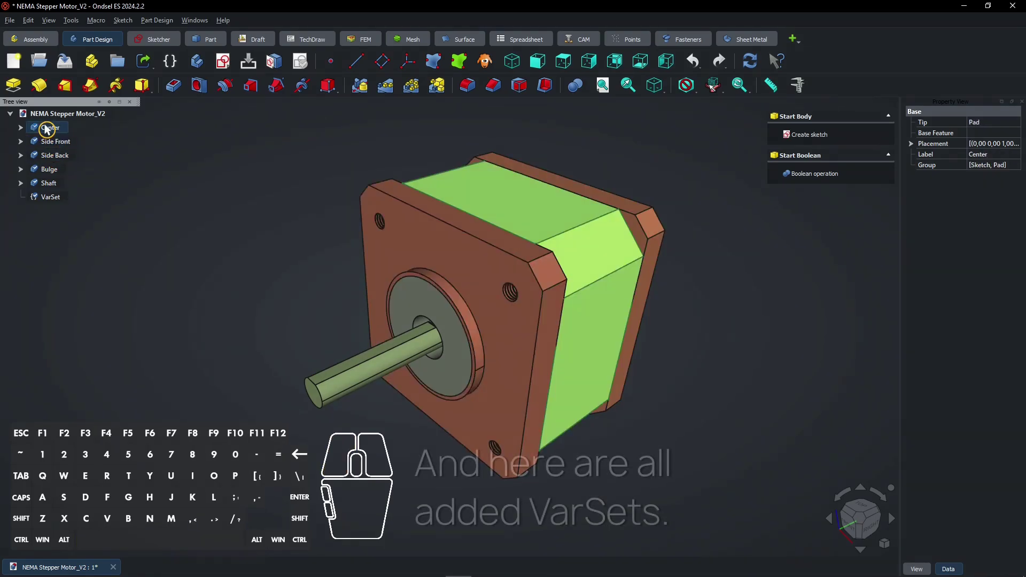
Select VarSet to list its Back, Bulge, Center, Front and Shaft dimension groups
{"action": "left_click", "coordinate": [107, 160]}
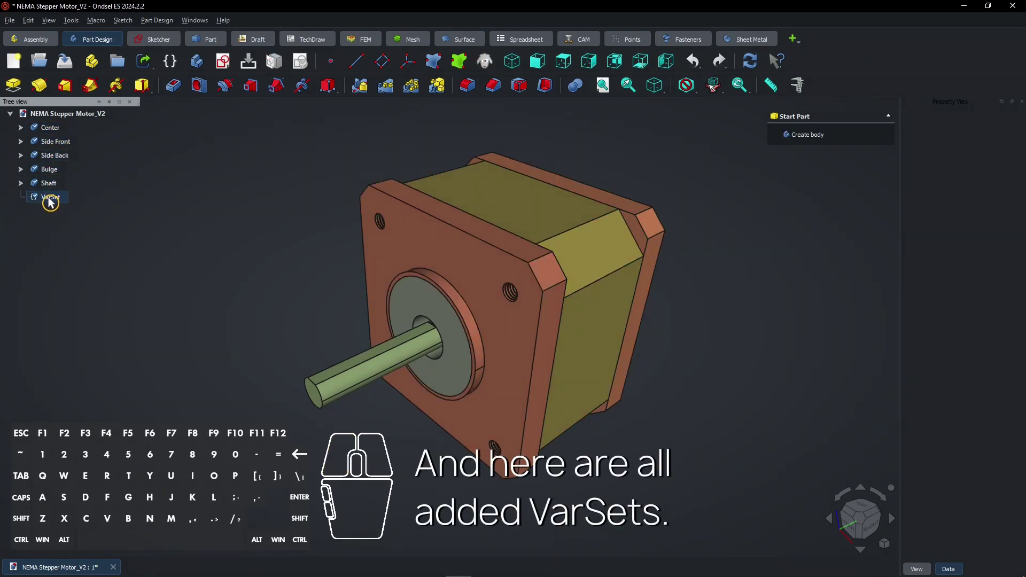
{"action": "left_click", "coordinate": [55, 204]}
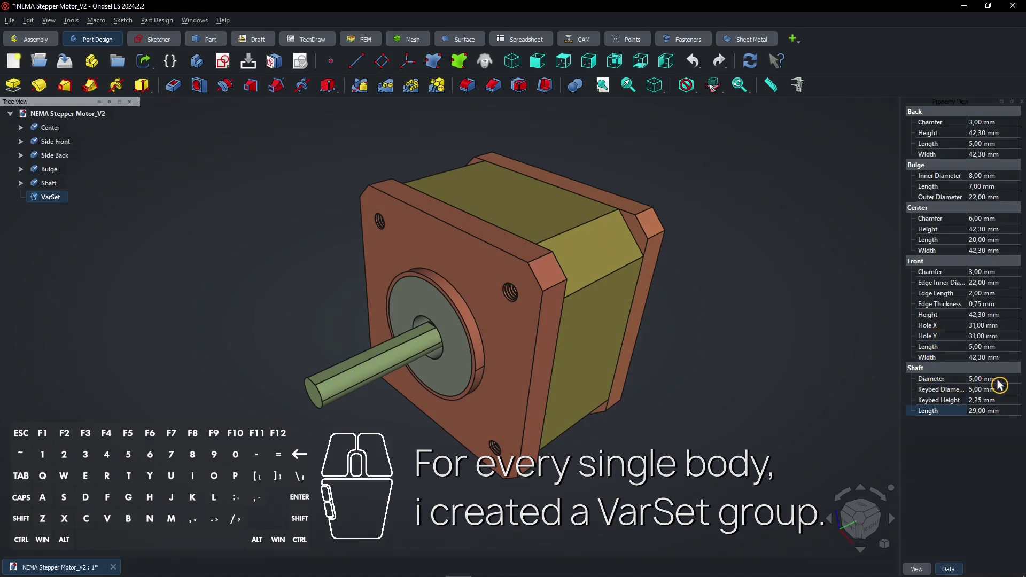
{"action": "left_click", "coordinate": [1003, 386]}
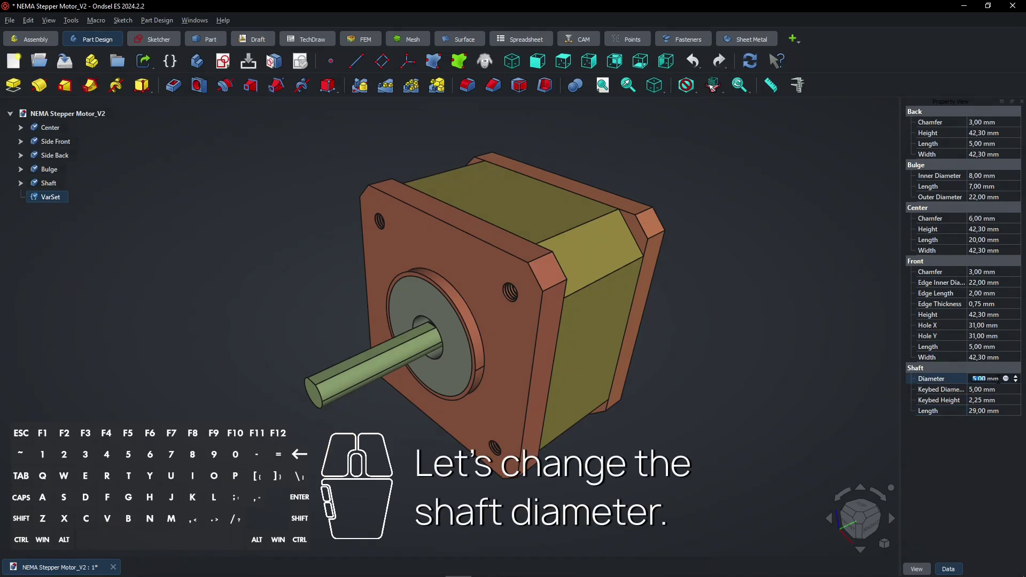
{"action": "key", "text": "4"}
{"action": "key", "text": "Return"}
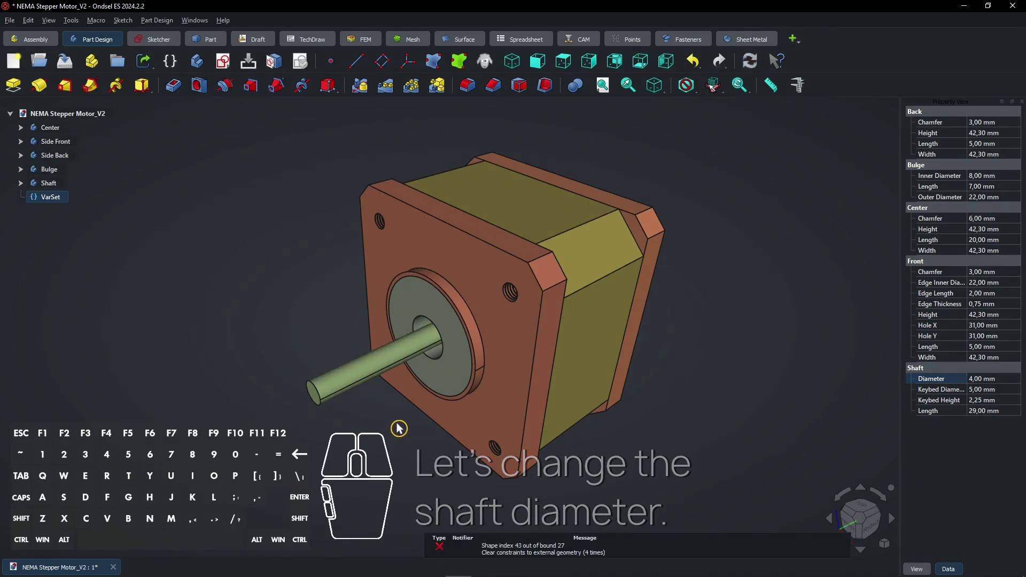
{"action": "left_click", "coordinate": [697, 68]}
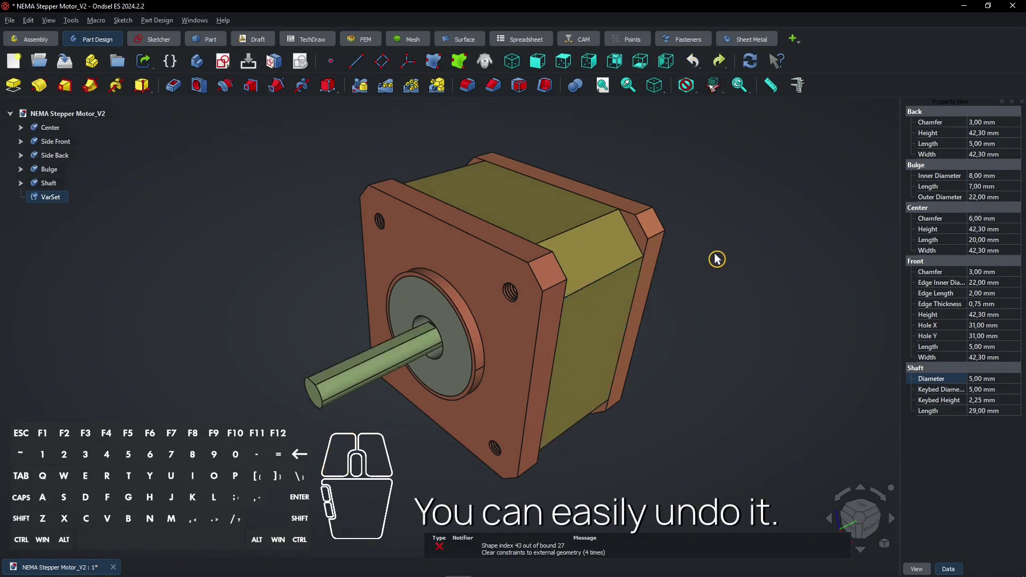
{"action": "left_click_drag", "start_coordinate": [345, 457], "coordinate": [423, 426]}
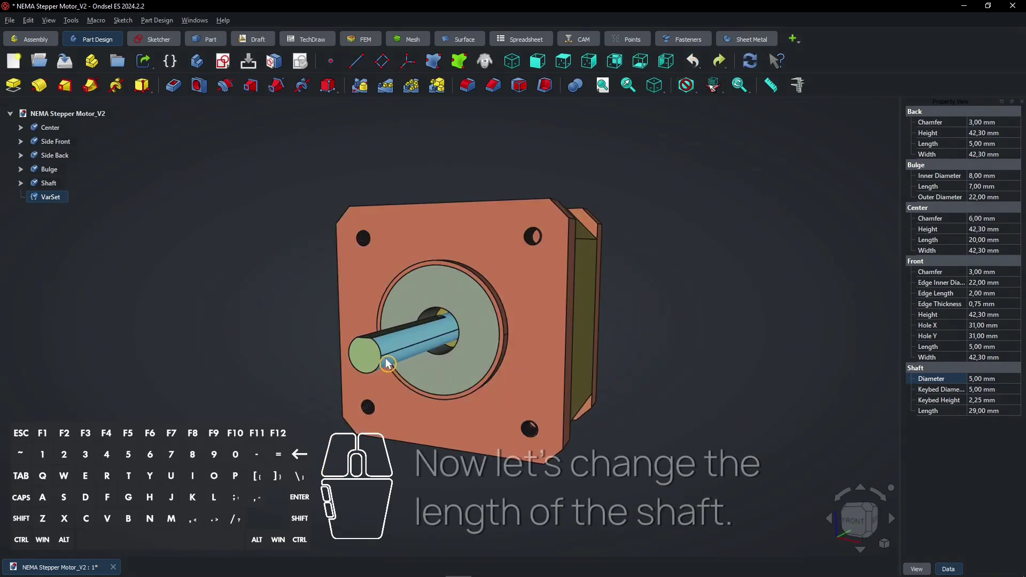
{"action": "left_click", "coordinate": [982, 418]}
{"action": "key", "text": "2"}
{"action": "key", "text": "5"}
{"action": "key", "text": "Return"}
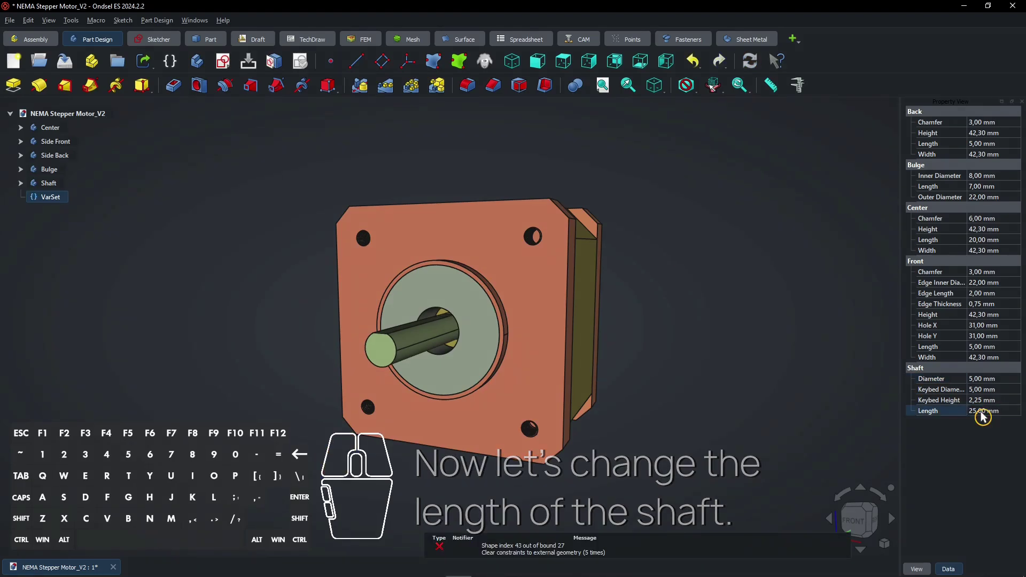
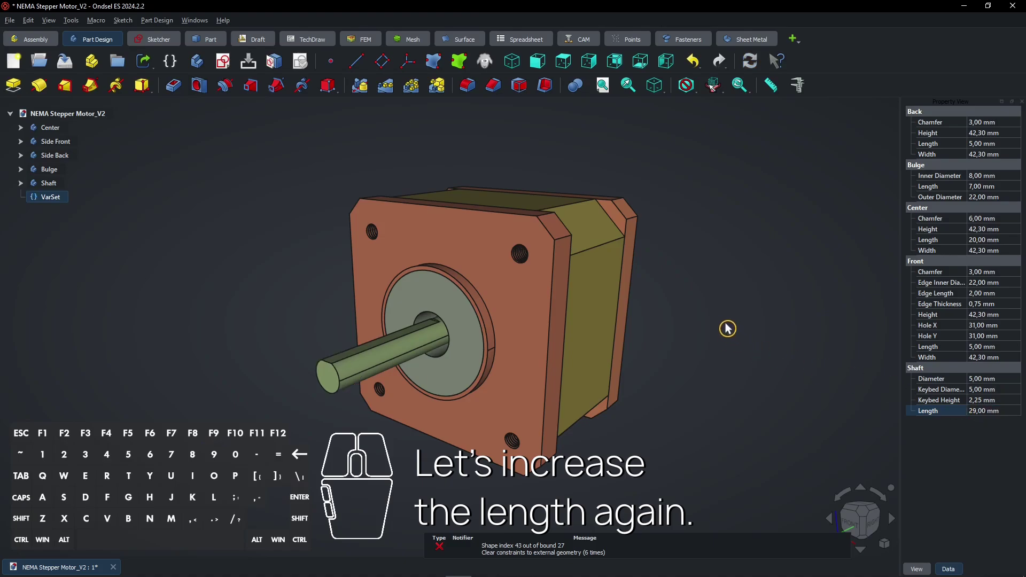
{"action": "left_click_drag", "start_coordinate": [661, 371], "coordinate": [628, 404]}
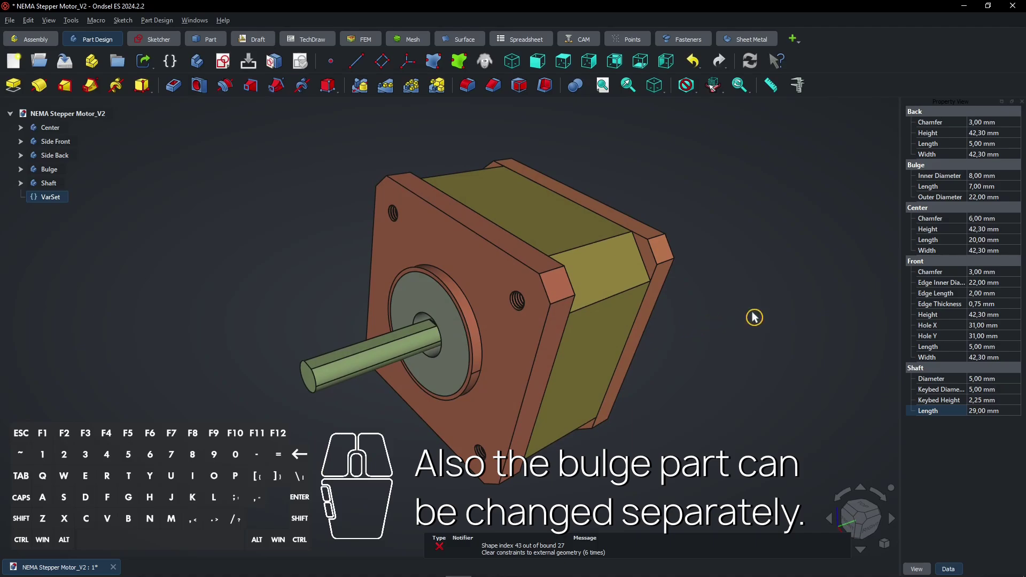
{"action": "left_click", "coordinate": [988, 205]}
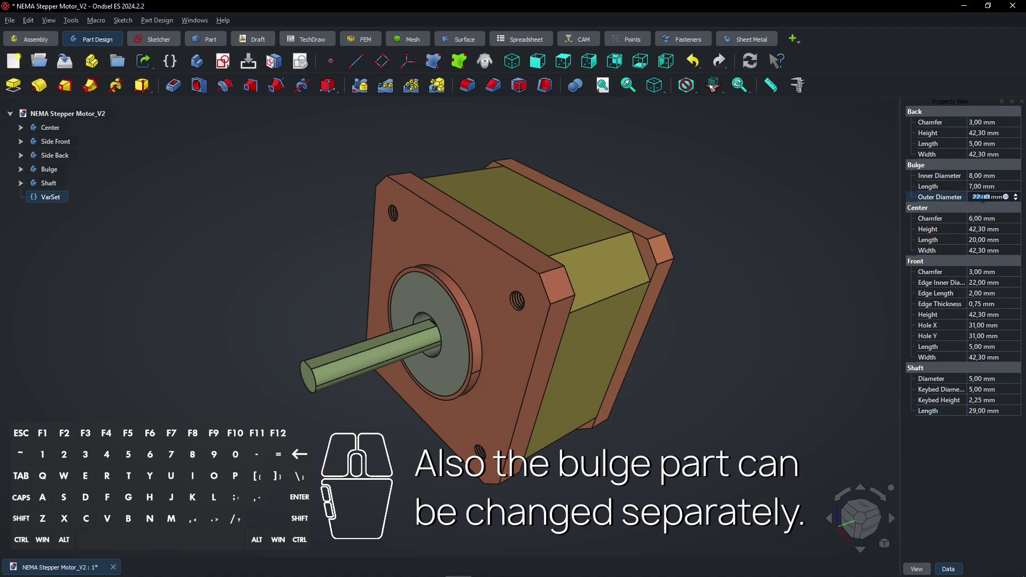
{"action": "key", "text": "2"}
{"action": "key", "text": "5"}
{"action": "key", "text": "Return"}
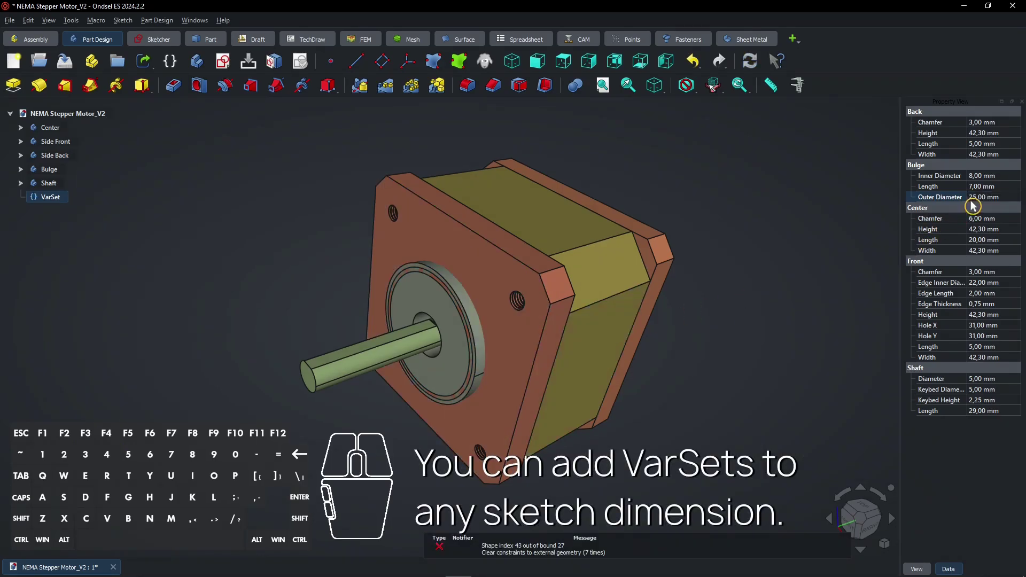
{"action": "left_click", "coordinate": [993, 184]}
{"action": "key", "text": "1"}
{"action": "key", "text": "5"}
{"action": "key", "text": "Return"}
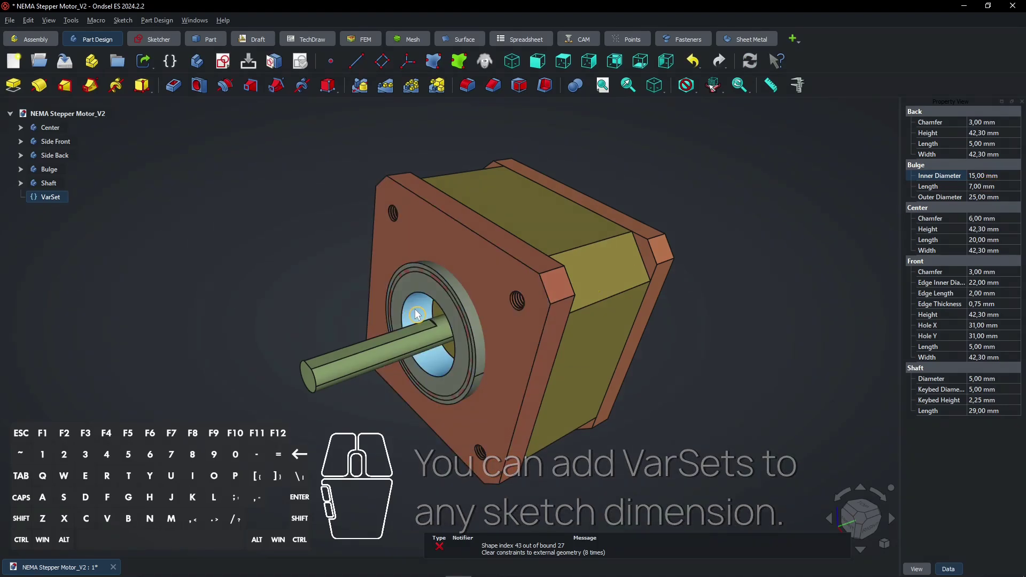
{"action": "left_click", "coordinate": [701, 68]}
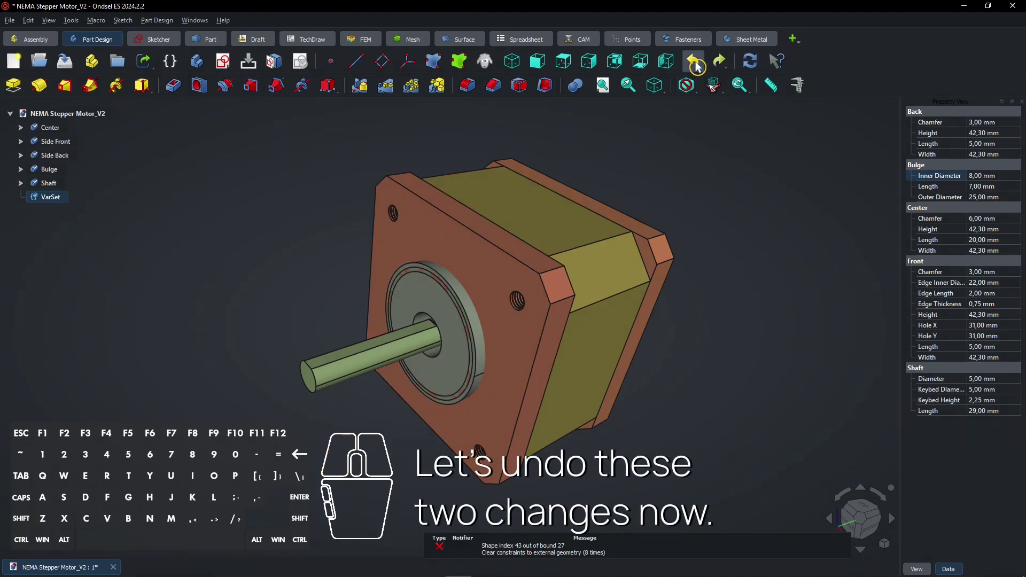
{"action": "left_click", "coordinate": [702, 68]}
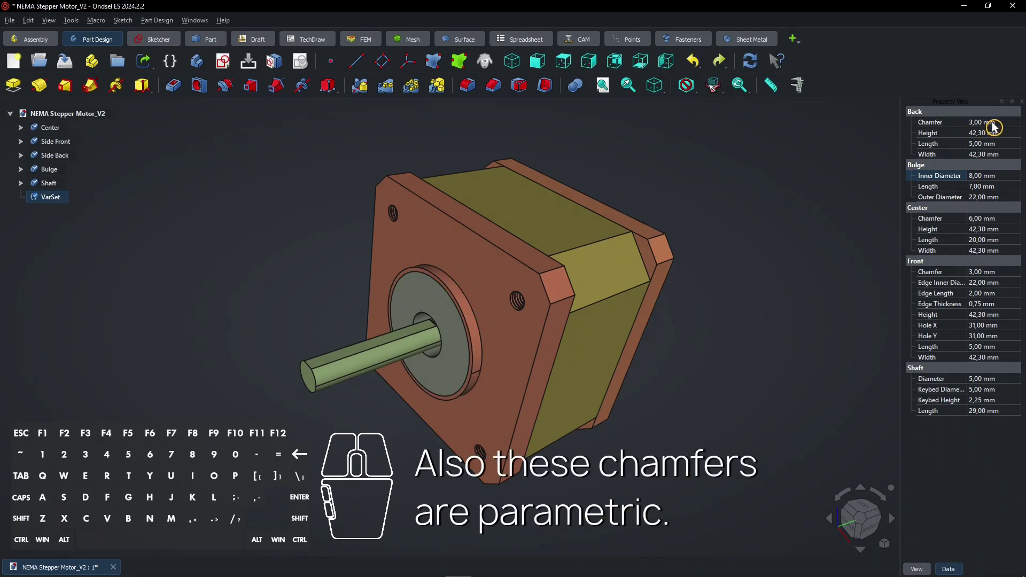
{"action": "left_click", "coordinate": [998, 128]}
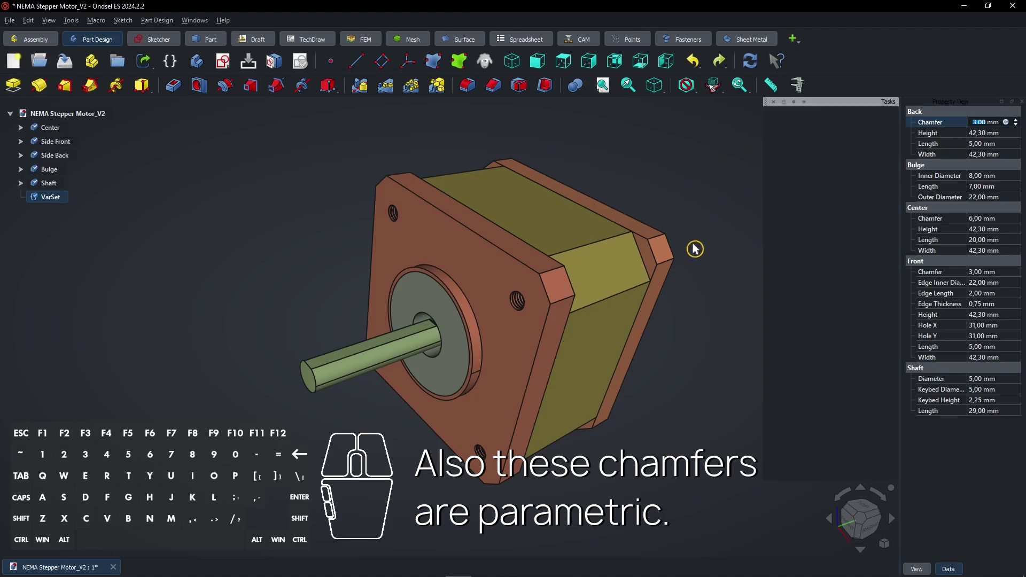
{"action": "key", "text": "5"}
{"action": "key", "text": "Return"}
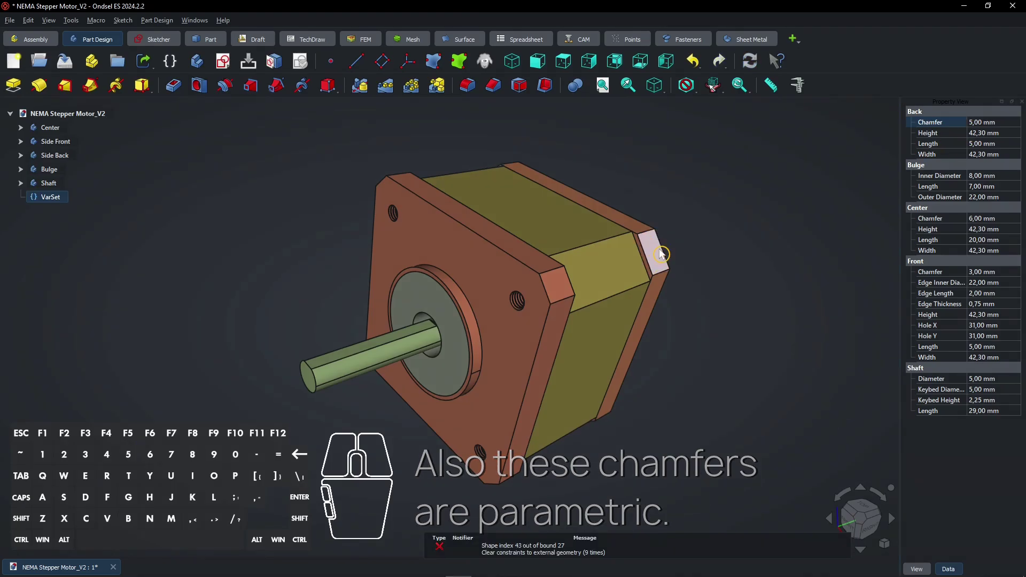
{"action": "left_click", "coordinate": [977, 130]}
{"action": "key", "text": "3"}
{"action": "key", "text": "Return"}
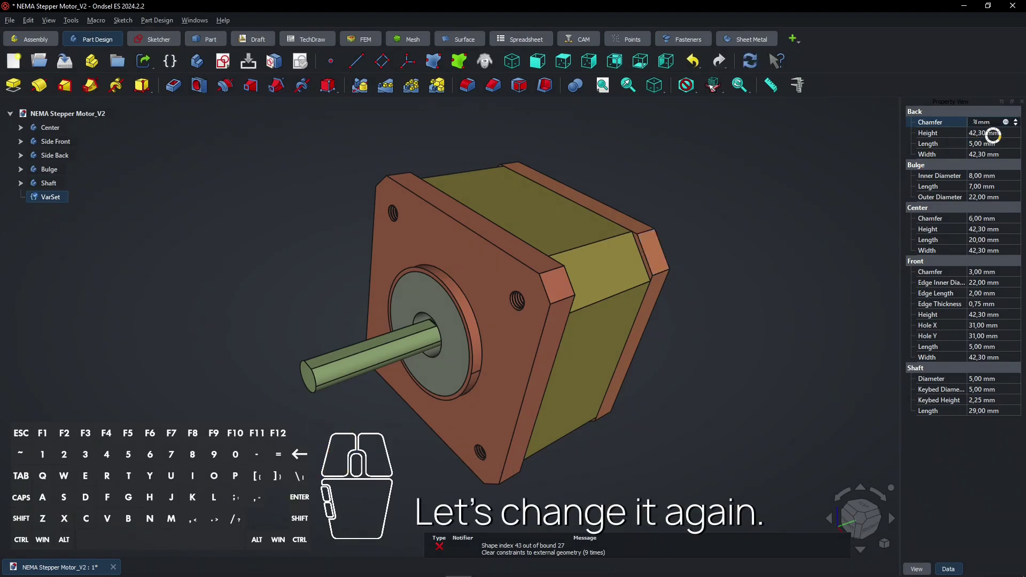
Set the Back body to Height 45 mm, Width 45 mm and Length 10 mm
{"action": "left_click", "coordinate": [995, 142]}
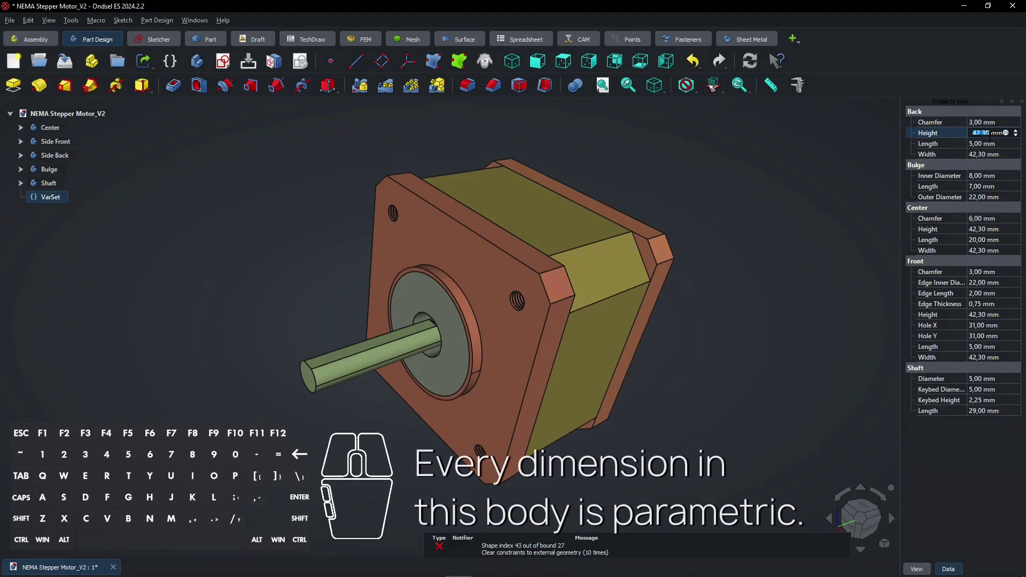
{"action": "key", "text": "Return"}
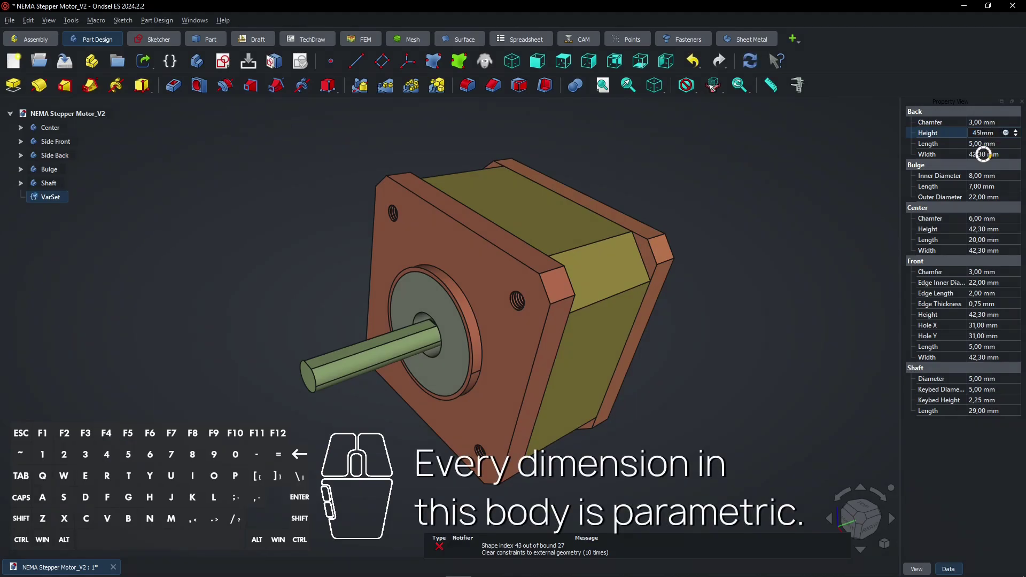
{"action": "left_click", "coordinate": [989, 161]}
{"action": "key", "text": "Return"}
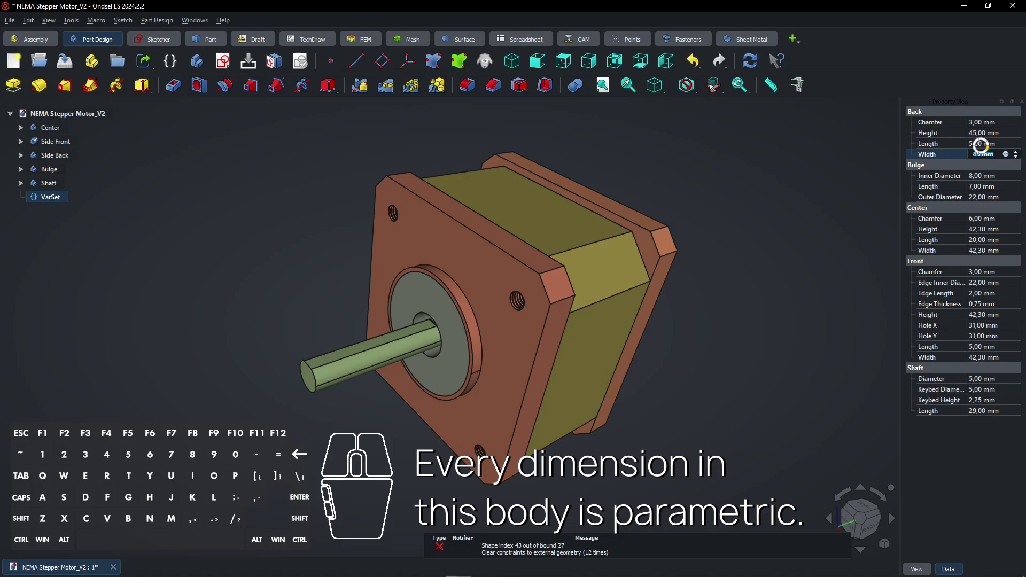
{"action": "left_click", "coordinate": [987, 152]}
{"action": "key", "text": "1"}
{"action": "key", "text": "0"}
{"action": "key", "text": "Return"}
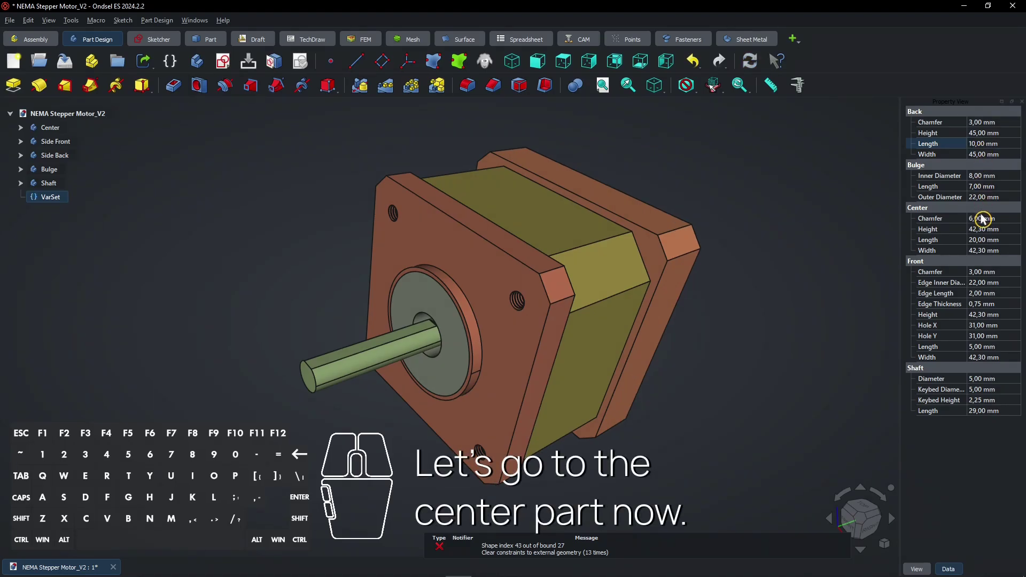
Set the Center chamfer to 4 mm and its Height and Width to 45 mm
{"action": "left_click", "coordinate": [987, 225]}
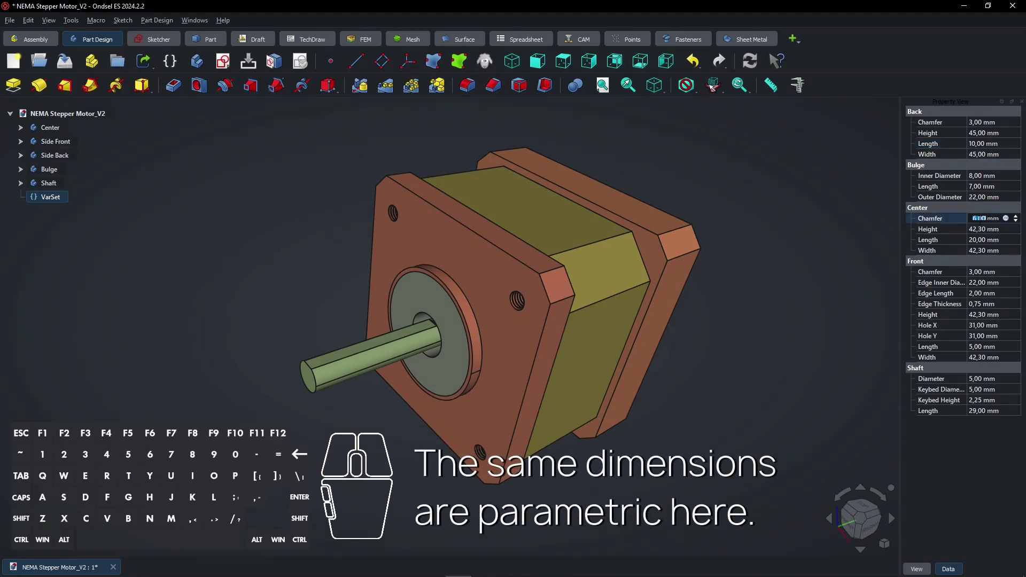
{"action": "key", "text": "4"}
{"action": "key", "text": "Return"}
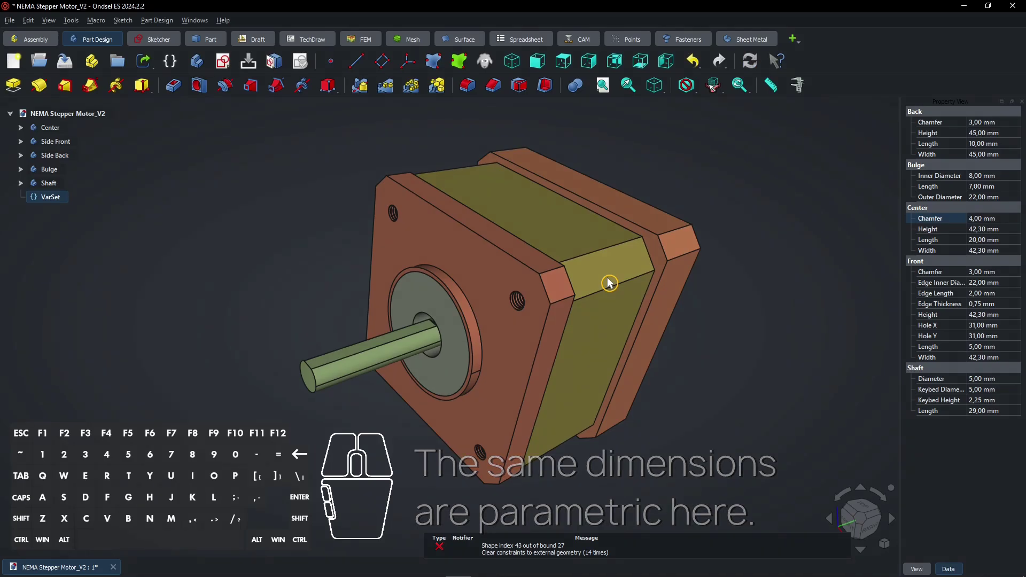
{"action": "left_click", "coordinate": [985, 236]}
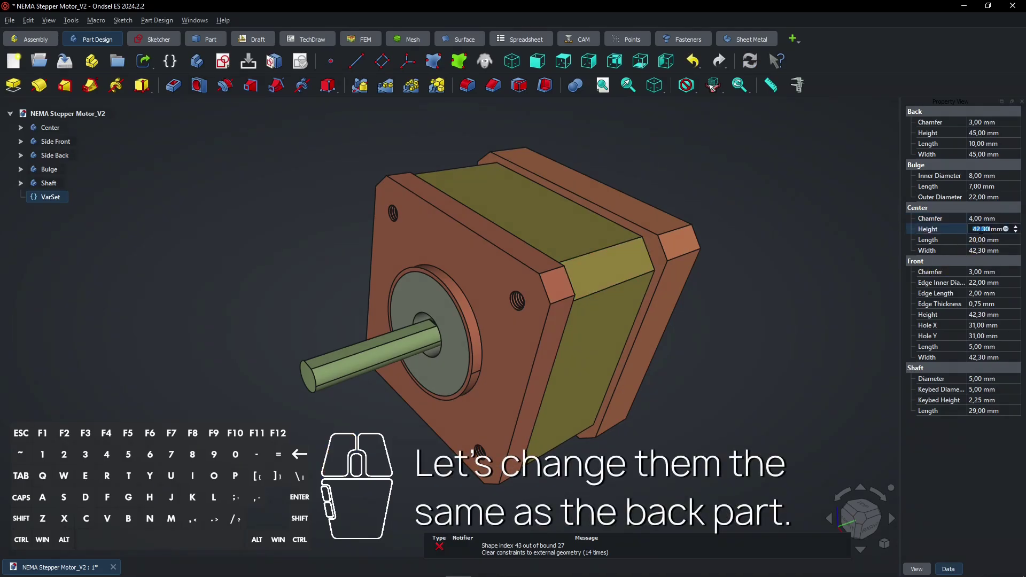
{"action": "left_click", "coordinate": [992, 254]}
{"action": "left_click", "coordinate": [991, 257]}
{"action": "key", "text": "Return"}
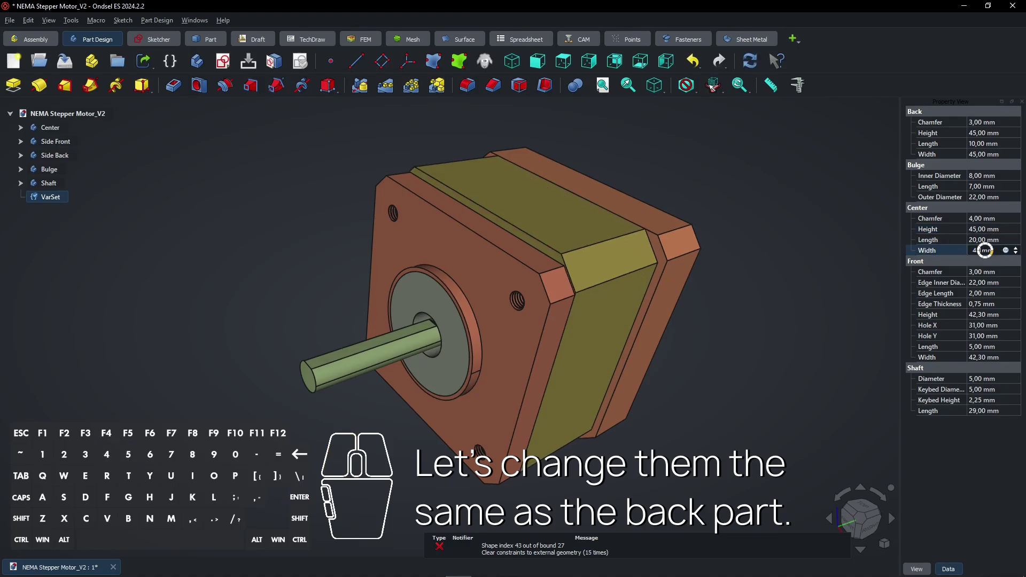
{"action": "left_click", "coordinate": [985, 319]}
{"action": "key", "text": "Return"}
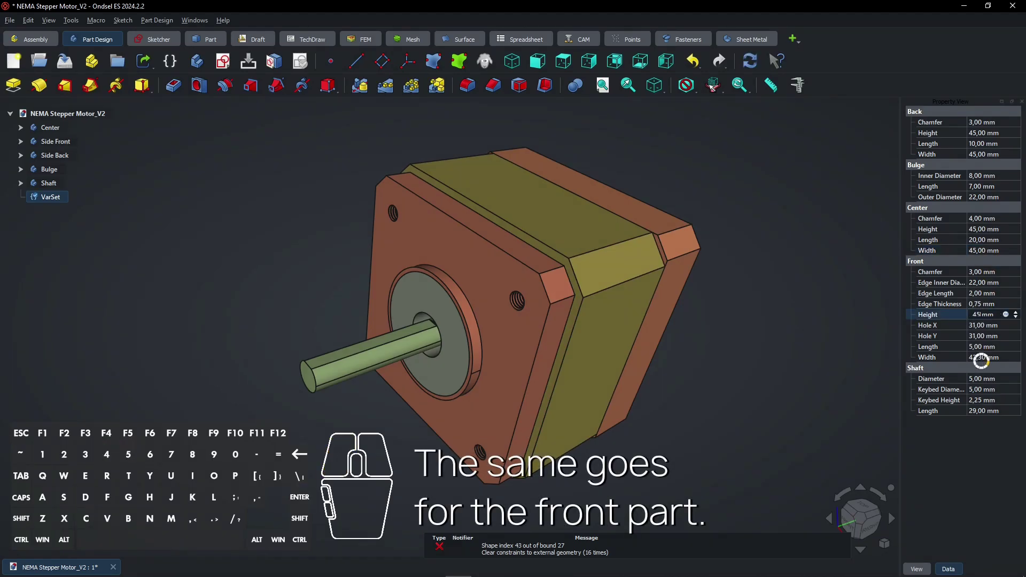
Set the Front body Height to 45 mm
{"action": "left_click", "coordinate": [987, 368]}
{"action": "key", "text": "Return"}
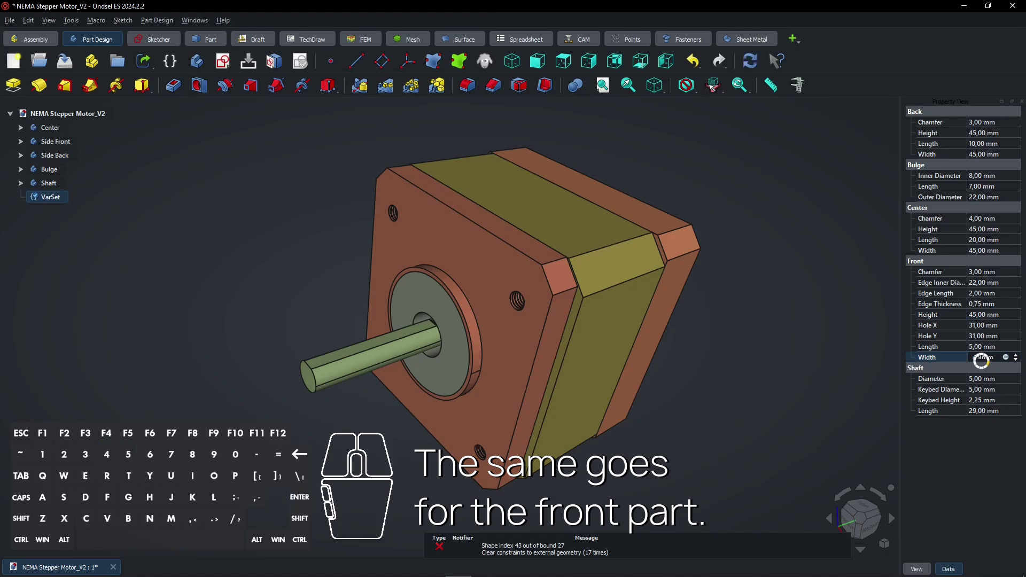
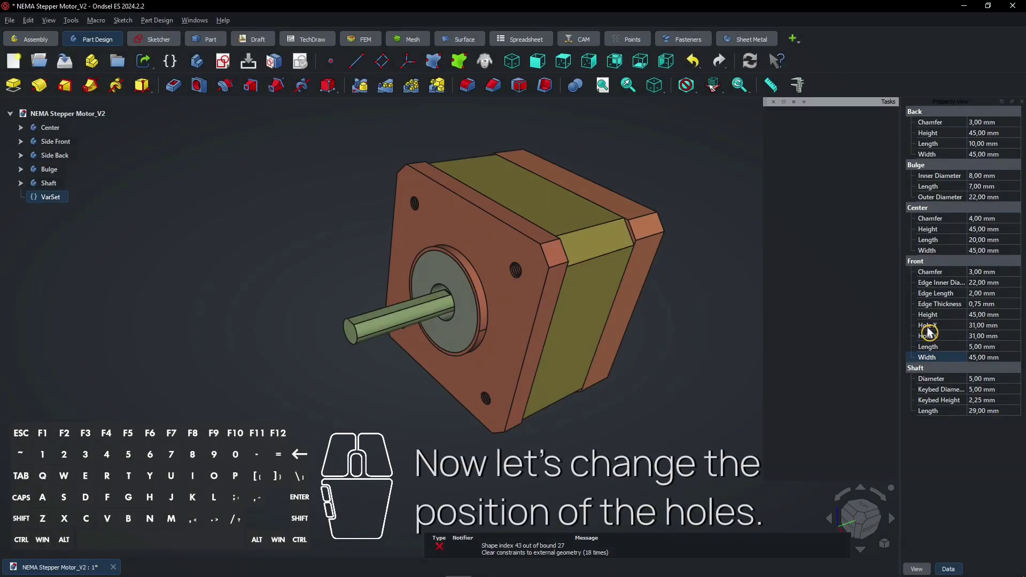
Set Front Hole X and Hole Y to 35 mm and Front Length to 10 mm
{"action": "left_click", "coordinate": [1010, 333]}
{"action": "key", "text": "Return"}
{"action": "left_click", "coordinate": [1001, 346]}
{"action": "key", "text": "Return"}
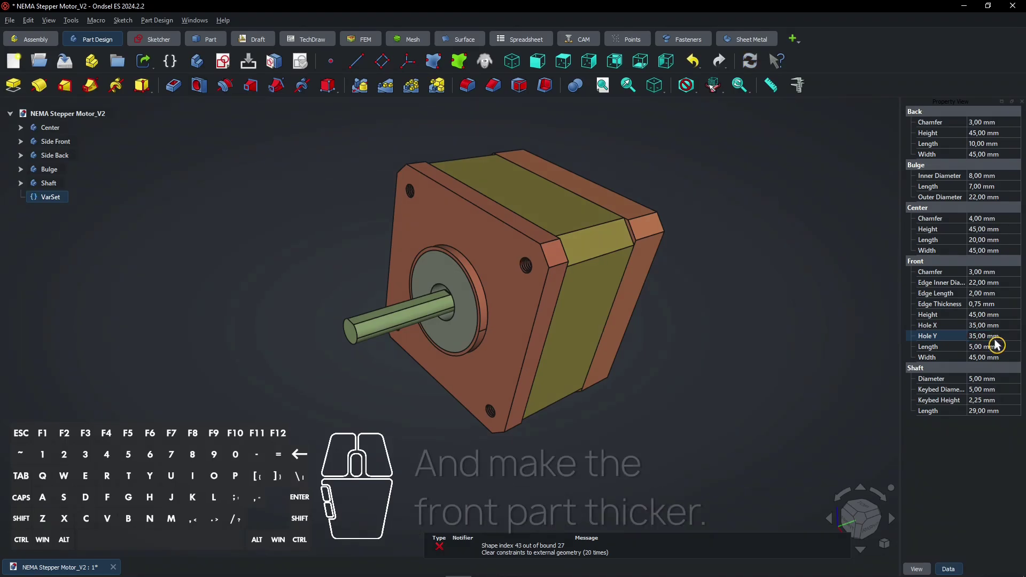
{"action": "left_click", "coordinate": [987, 354]}
{"action": "key", "text": "1"}
{"action": "key", "text": "0"}
{"action": "key", "text": "Return"}
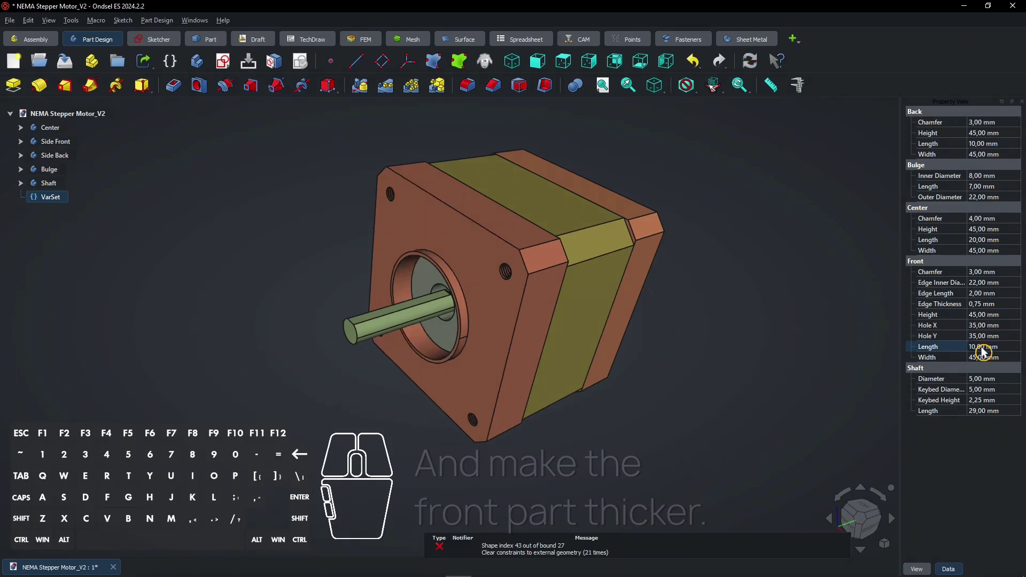
{"action": "left_click", "coordinate": [718, 305]}
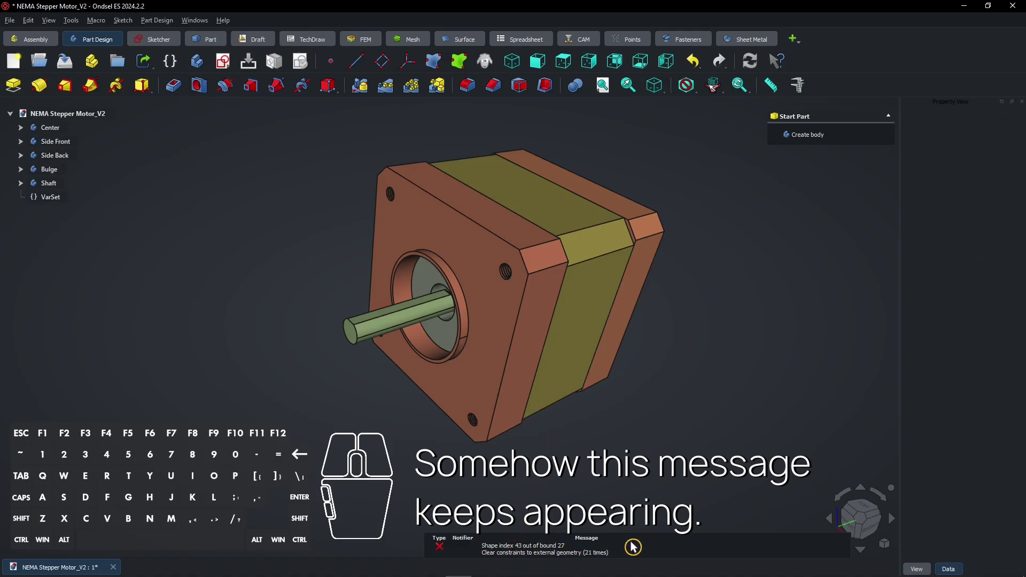
Dismiss the error report and orbit the motor slightly
{"action": "left_click", "coordinate": [670, 442]}
{"action": "left_click_drag", "start_coordinate": [682, 428], "coordinate": [694, 414]}
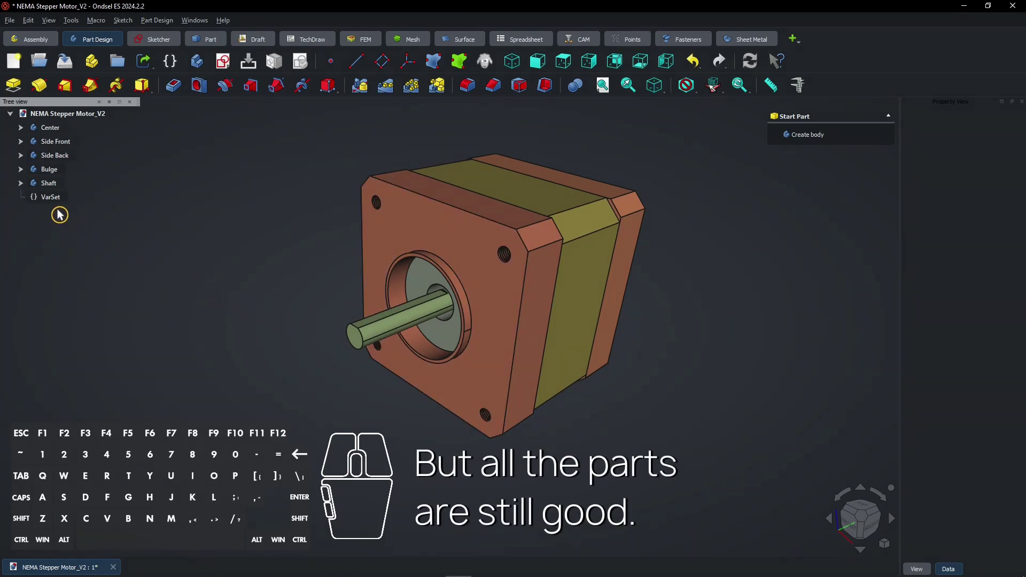
Step through each motor body in the tree, toggling them to check the Shaft and Bulge still look correct
{"action": "left_click", "coordinate": [47, 189]}
{"action": "key", "text": "space"}
{"action": "left_click", "coordinate": [49, 184]}
{"action": "key", "text": "space"}
{"action": "key", "text": "space"}
{"action": "left_click", "coordinate": [50, 173]}
{"action": "key", "text": "space"}
{"action": "left_click", "coordinate": [53, 163]}
{"action": "key", "text": "space"}
{"action": "left_click", "coordinate": [56, 150]}
{"action": "key", "text": "space"}
{"action": "key", "text": "space"}
{"action": "left_click", "coordinate": [57, 158]}
{"action": "key", "text": "space"}
{"action": "left_click", "coordinate": [54, 177]}
{"action": "key", "text": "space"}
{"action": "left_click", "coordinate": [53, 189]}
{"action": "key", "text": "space"}
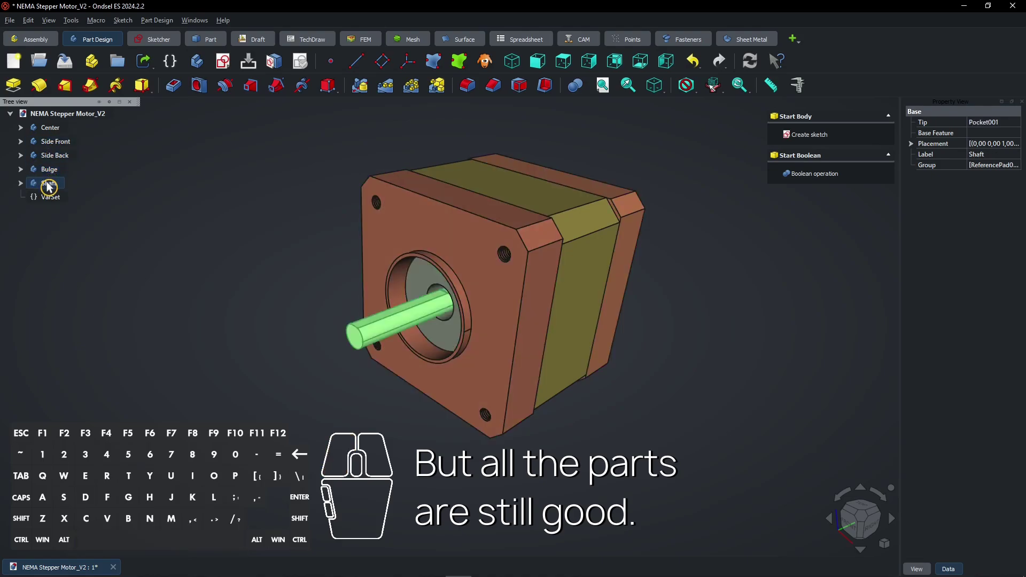
{"action": "left_click", "coordinate": [57, 176]}
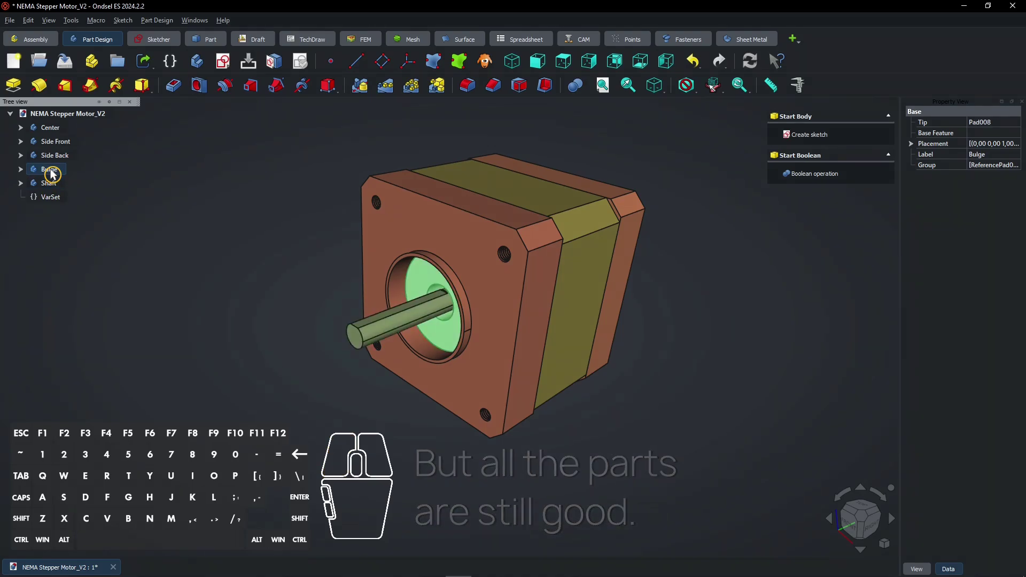
Select VarSet to show its parameter list again
{"action": "left_click", "coordinate": [54, 201]}
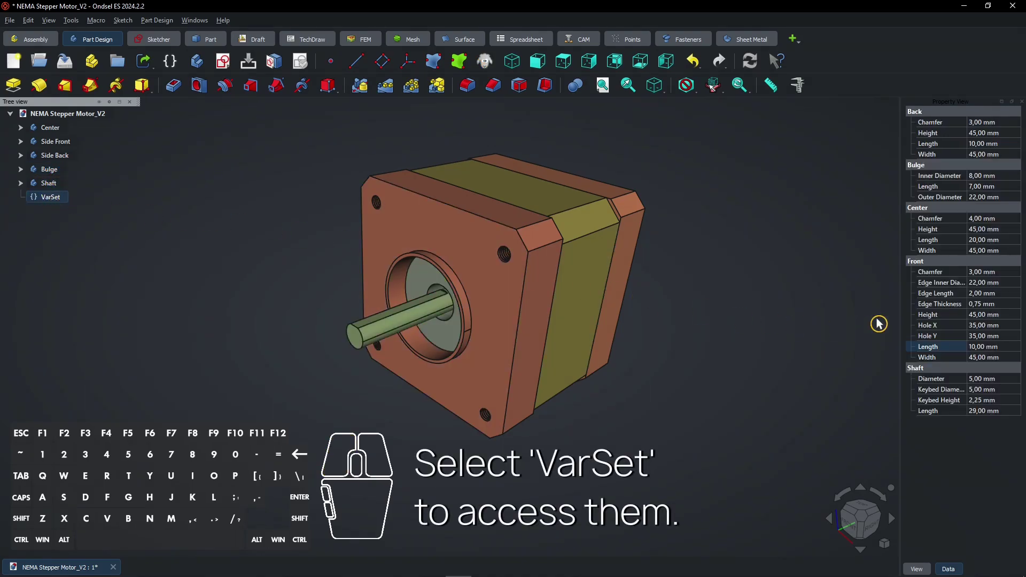
Set the Bulge Length to 12 mm, correcting a first wrong entry
{"action": "left_click", "coordinate": [1003, 191]}
{"action": "key", "text": "5"}
{"action": "key", "text": "Return"}
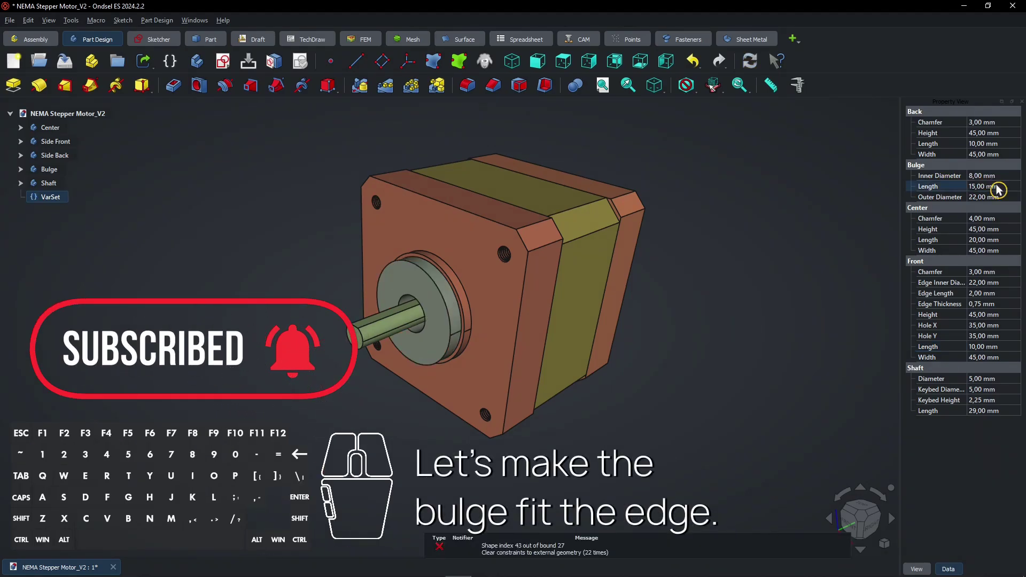
{"action": "left_click", "coordinate": [1003, 192]}
{"action": "key", "text": "1"}
{"action": "key", "text": "3"}
{"action": "key", "text": "Return"}
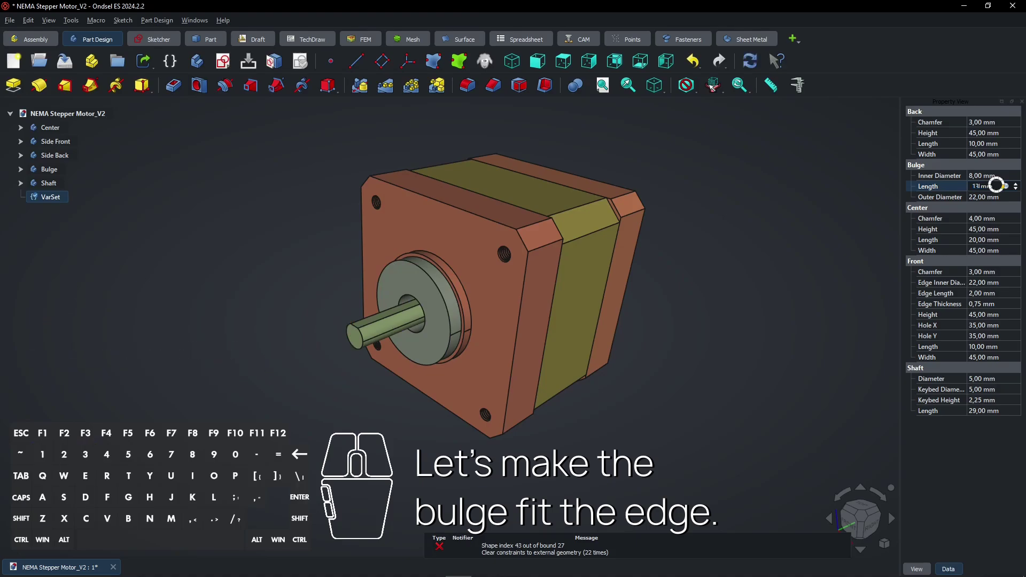
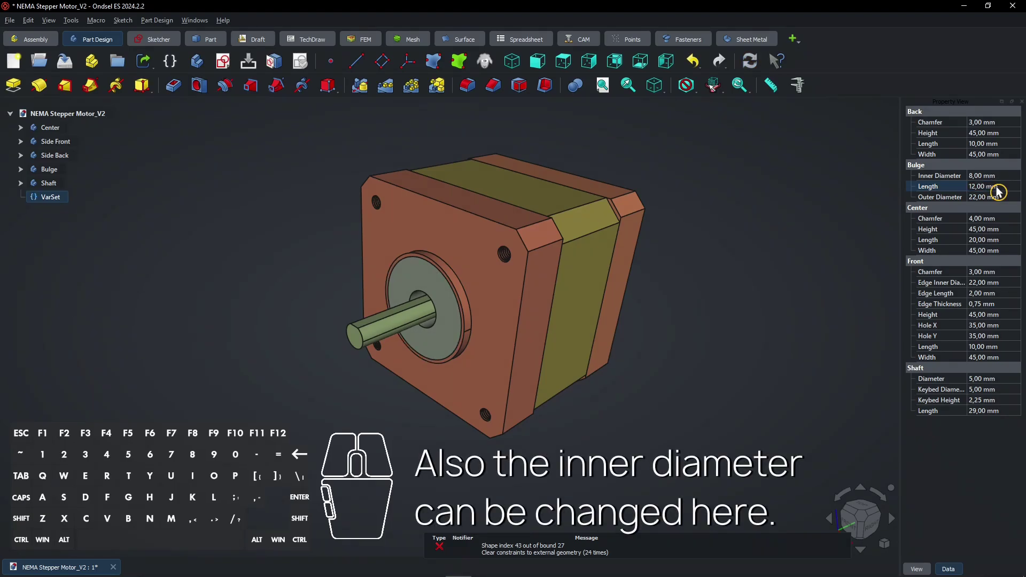
Set the Bulge Inner Diameter to 12 mm and view the front face to confirm the fit
{"action": "left_click", "coordinate": [993, 182]}
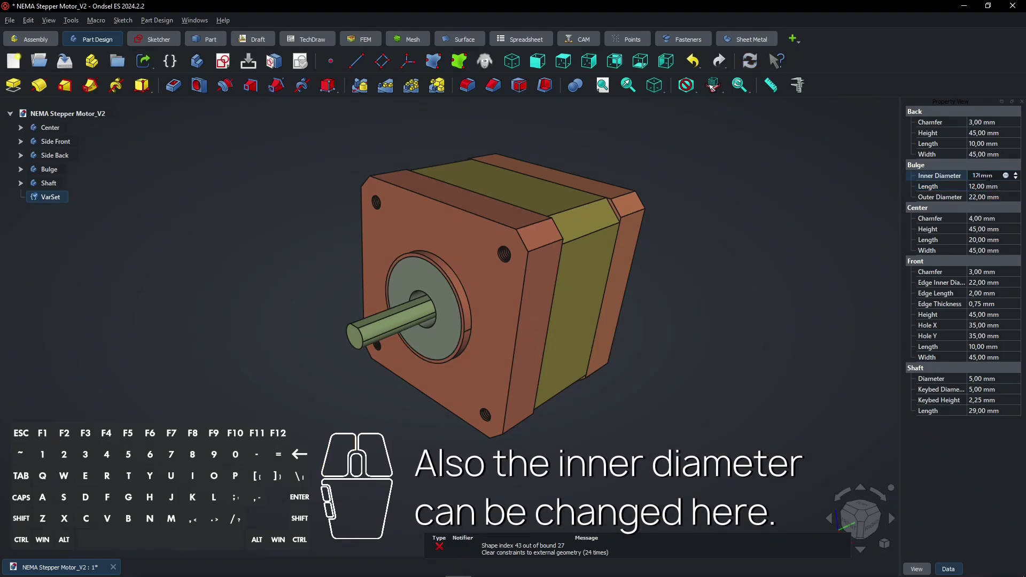
{"action": "key", "text": "Return"}
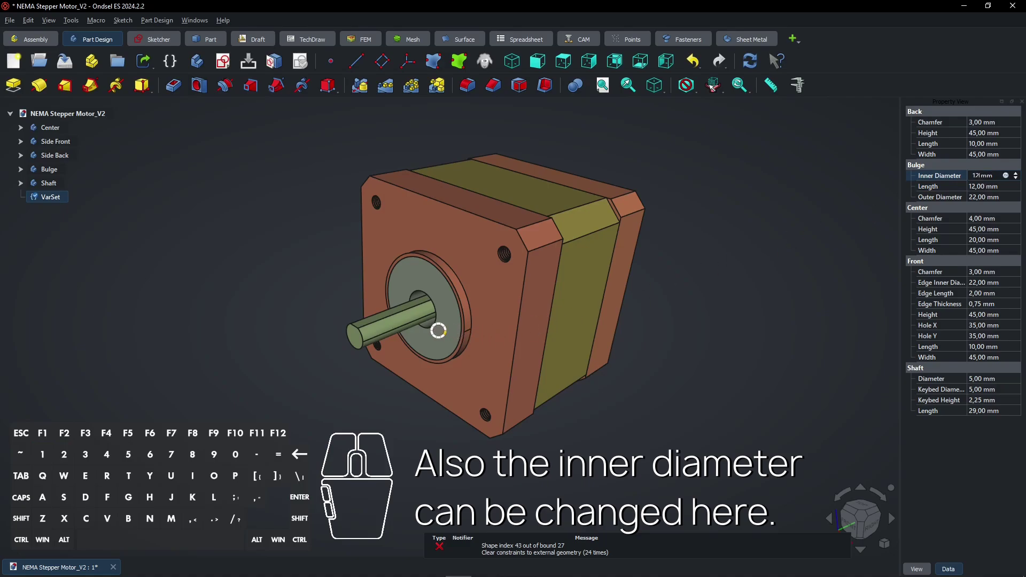
{"action": "left_click_drag", "start_coordinate": [444, 338], "coordinate": [478, 333]}
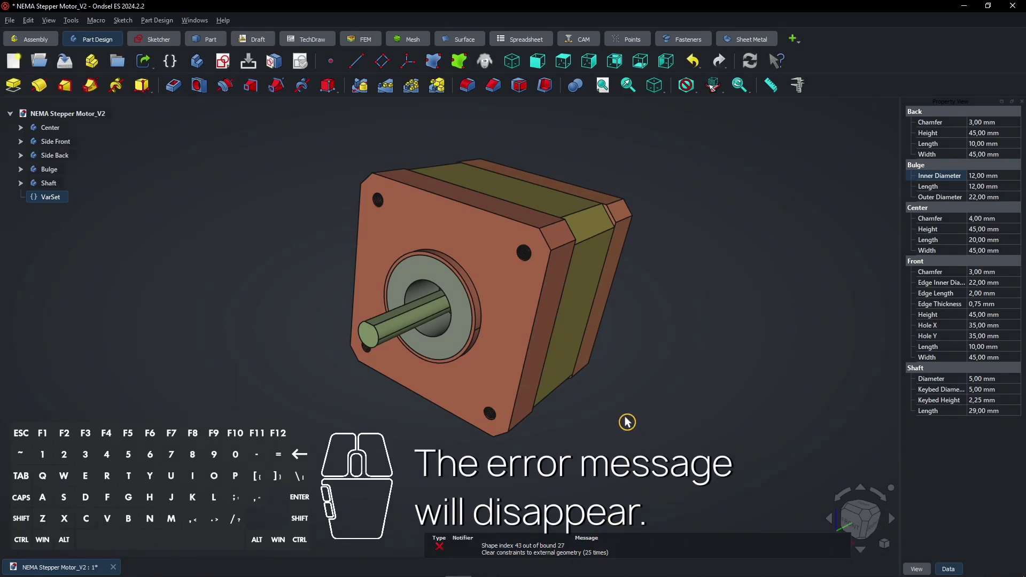
{"action": "left_click", "coordinate": [642, 373]}
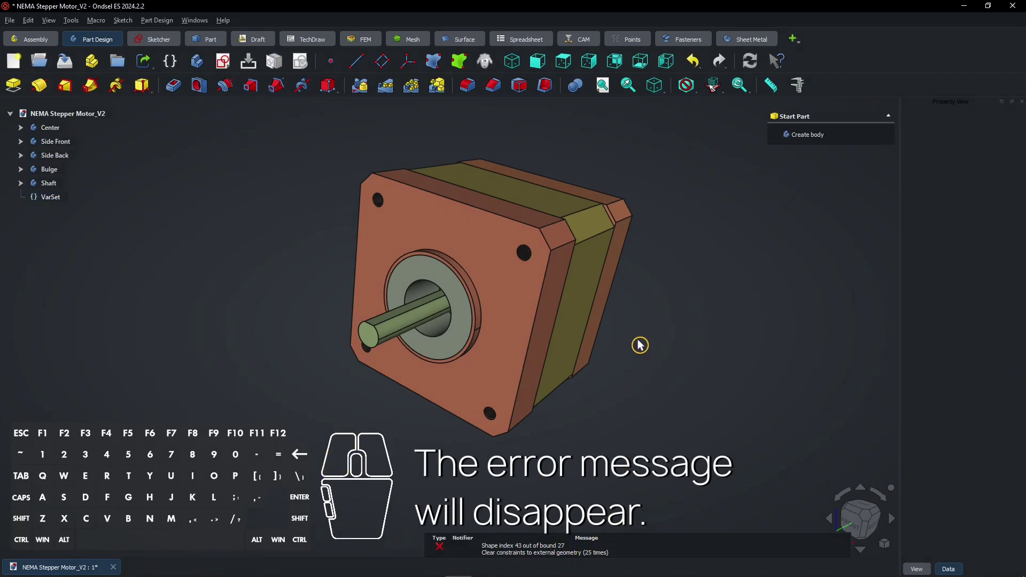
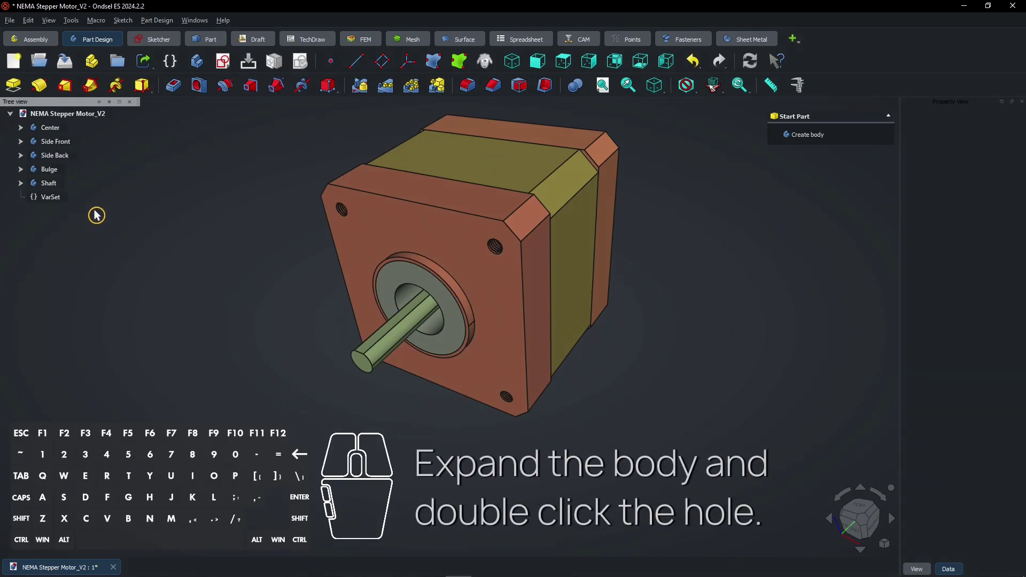
Expand the Side Front body and open its Hole feature's M3 threaded parameters
{"action": "left_click", "coordinate": [29, 149]}
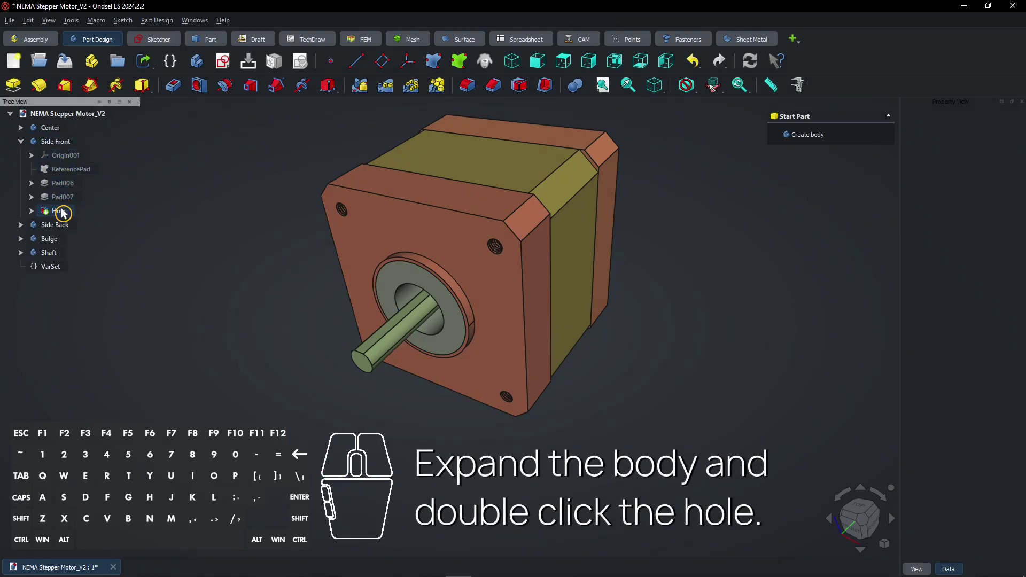
{"action": "double_click", "coordinate": [67, 215]}
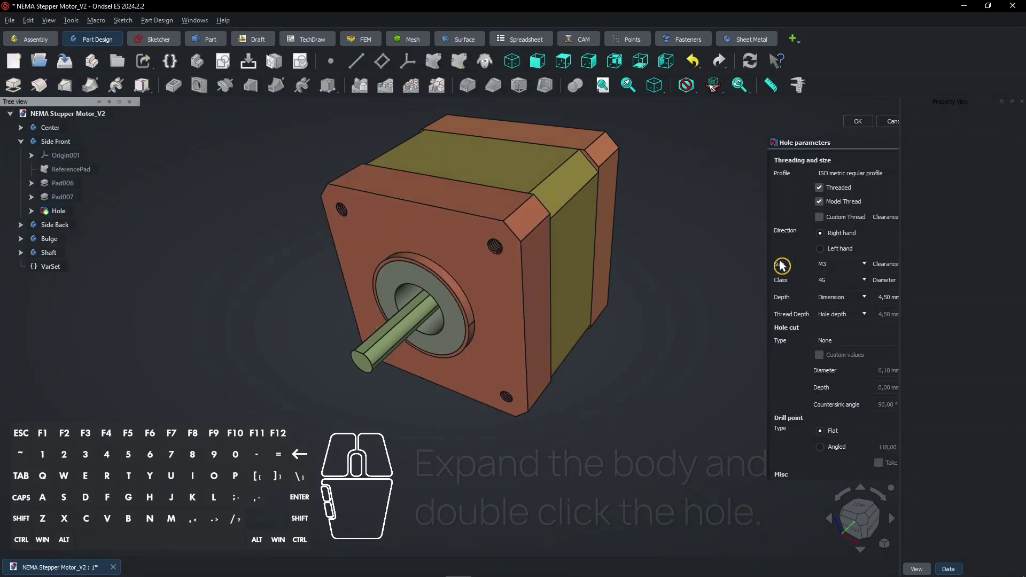
Change the front mounting hole size from M3 to M6 and accept
{"action": "left_click", "coordinate": [843, 269]}
{"action": "left_click", "coordinate": [832, 295]}
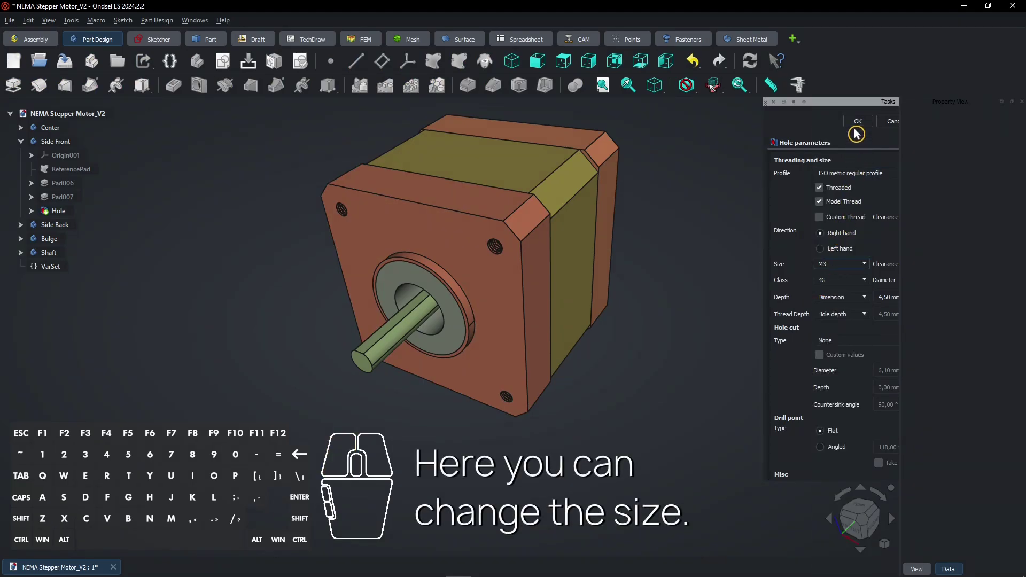
{"action": "left_click", "coordinate": [860, 129]}
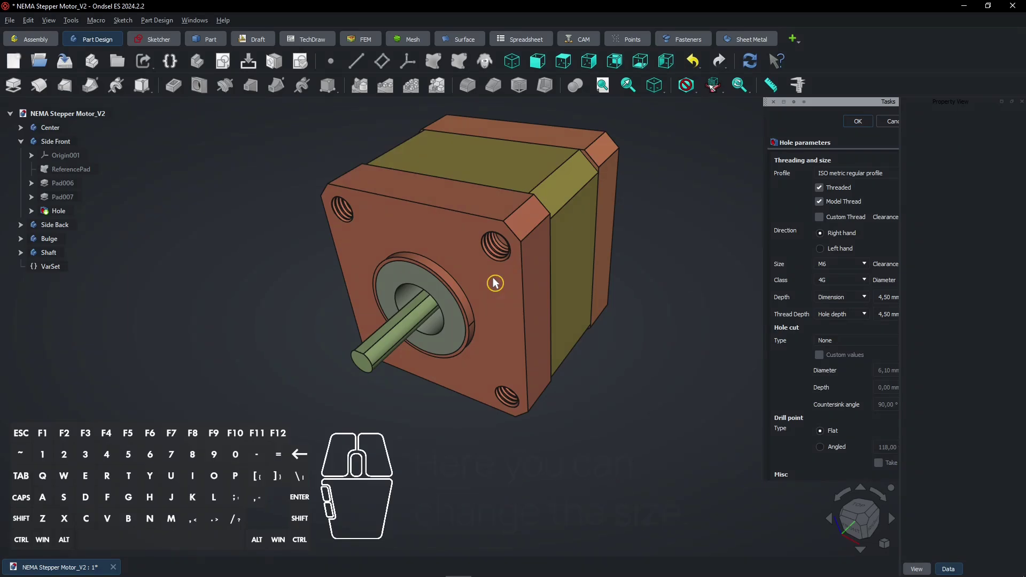